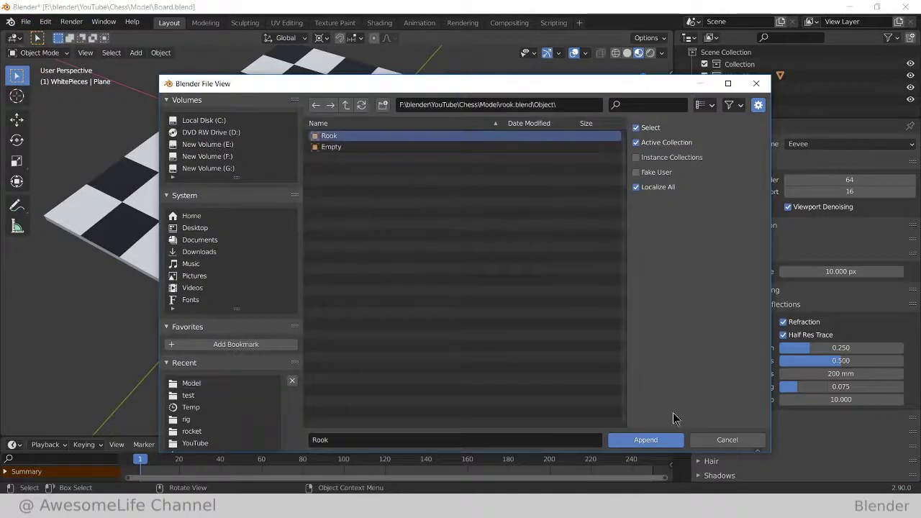
# - Browse back to the piece files and into King.blend's Object folder for appending
pyautogui.click(37, 28)
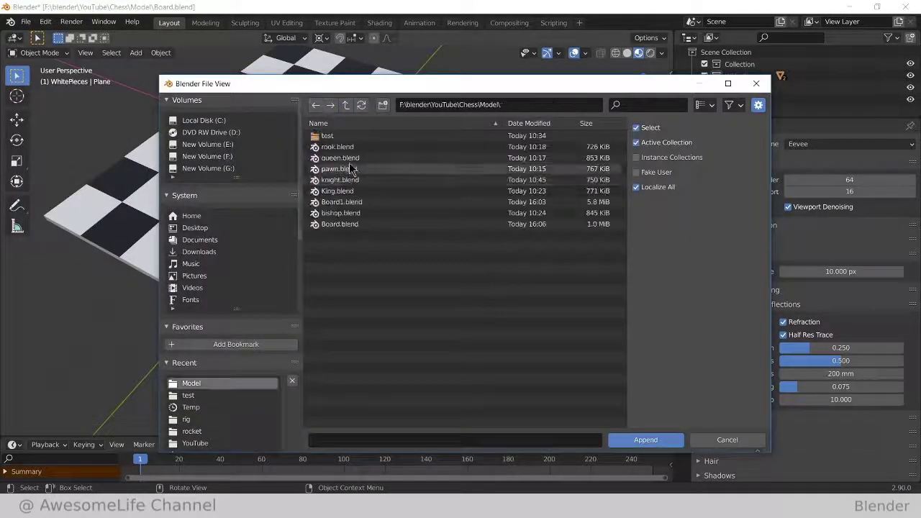
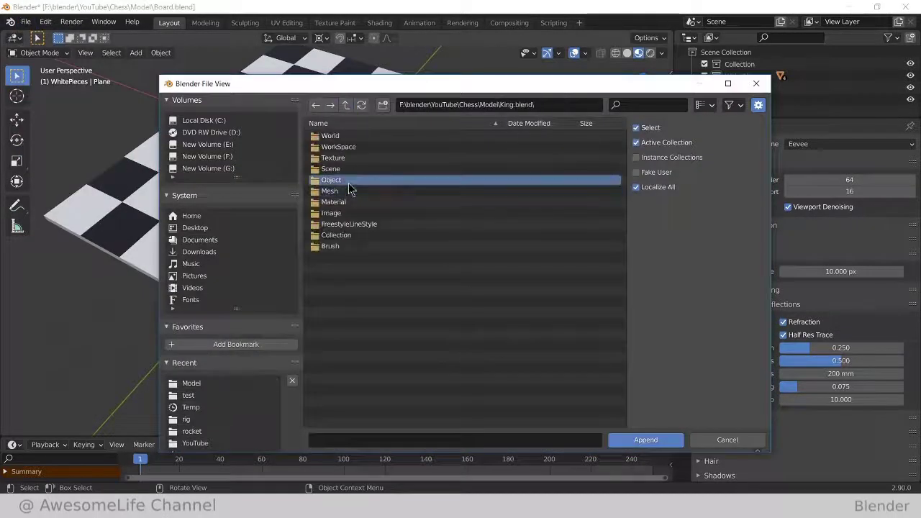
pyautogui.click(28, 27)
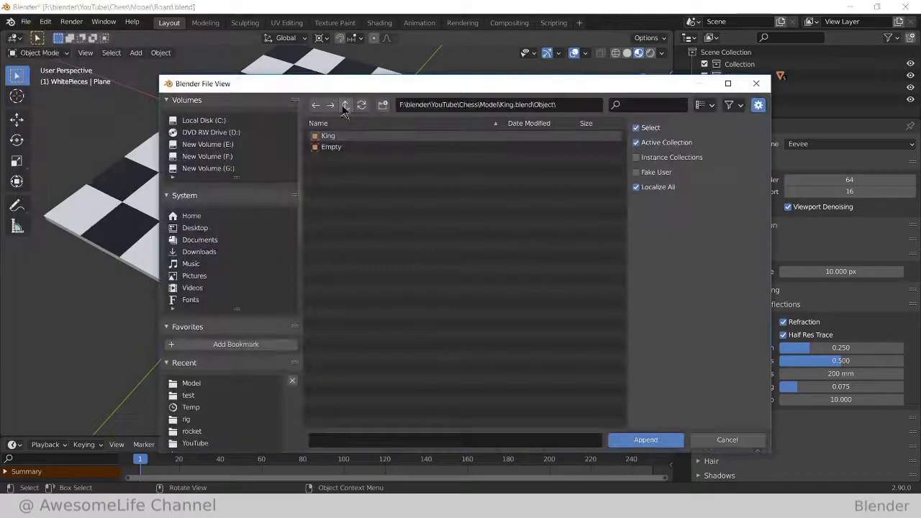
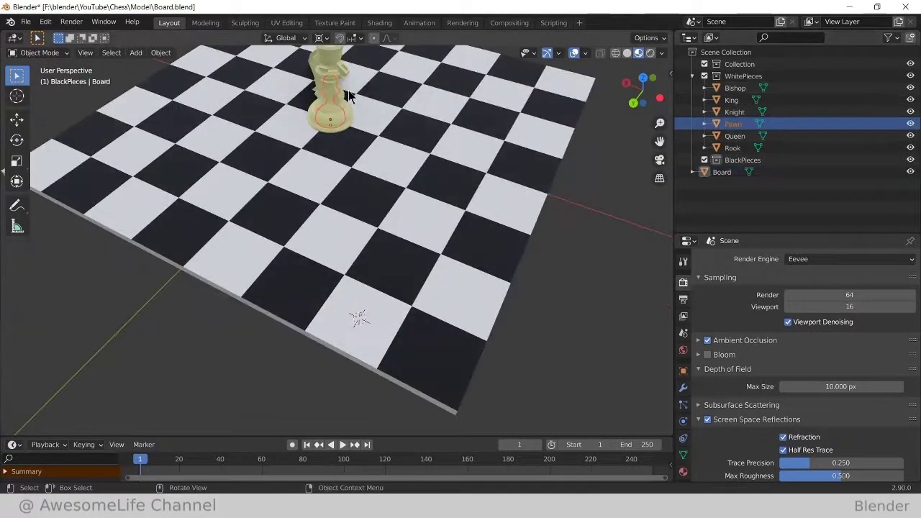
# - Snap the pawn onto the marked corner square and duplicate it toward the next square in top view
pyautogui.press('shift+s')
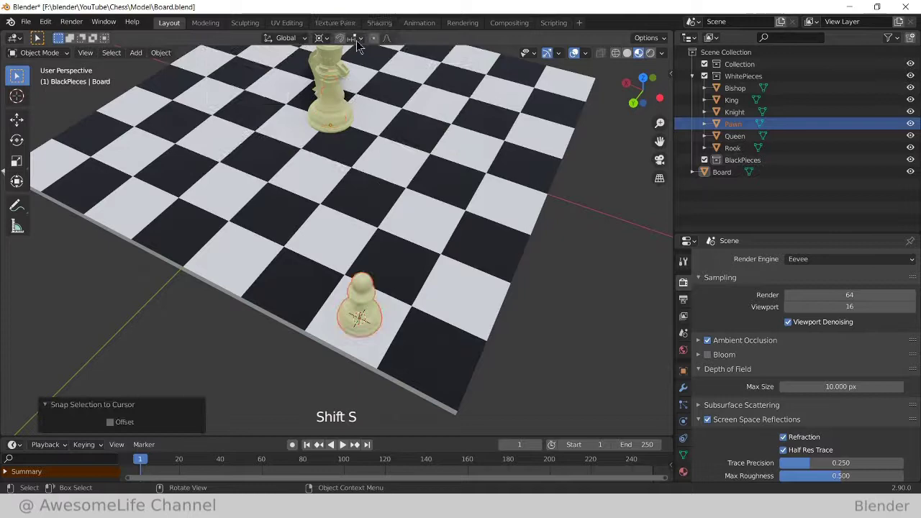
pyautogui.scroll(-3)
pyautogui.middleClick(387, 285)
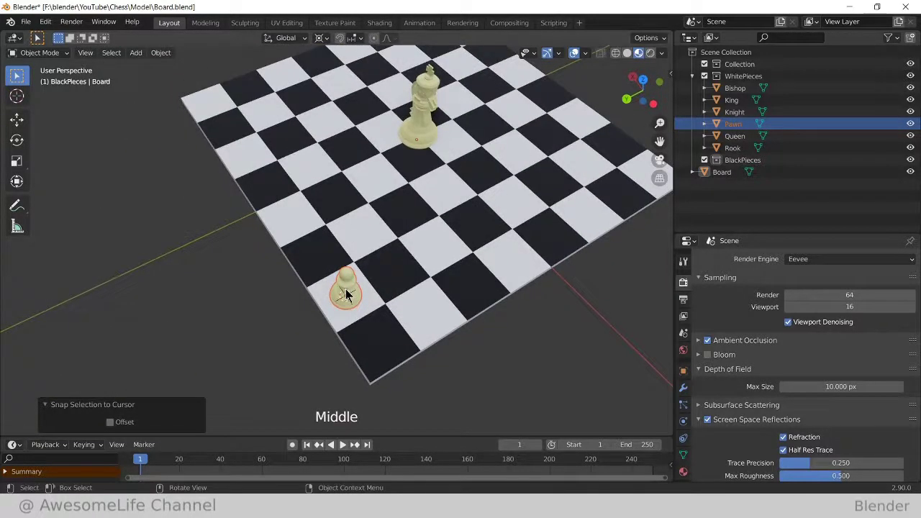
pyautogui.press('KP_7')
pyautogui.scroll(-3)
pyautogui.middleClick(353, 276)
pyautogui.scroll(3)
pyautogui.scroll(3)
pyautogui.middleClick(329, 253)
pyautogui.press('shift+d')
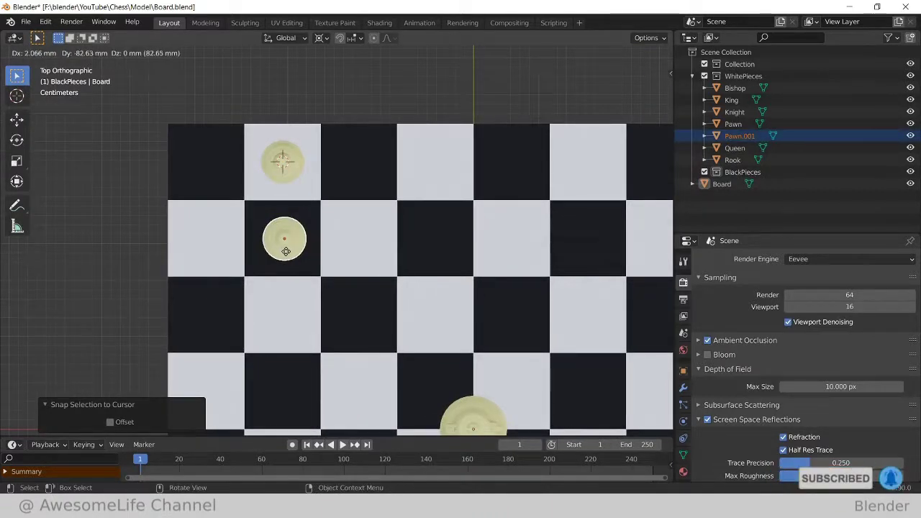
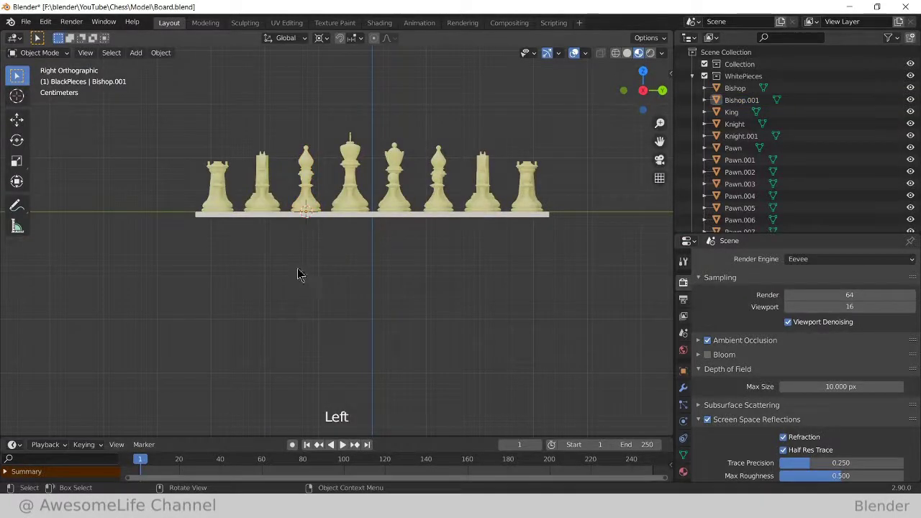
# - Select the whole white set, duplicate it and rotate the copy 180° to face the other way
pyautogui.press('alt+z')
pyautogui.click(162, 130)
pyautogui.press('shift+d')
pyautogui.press('r')
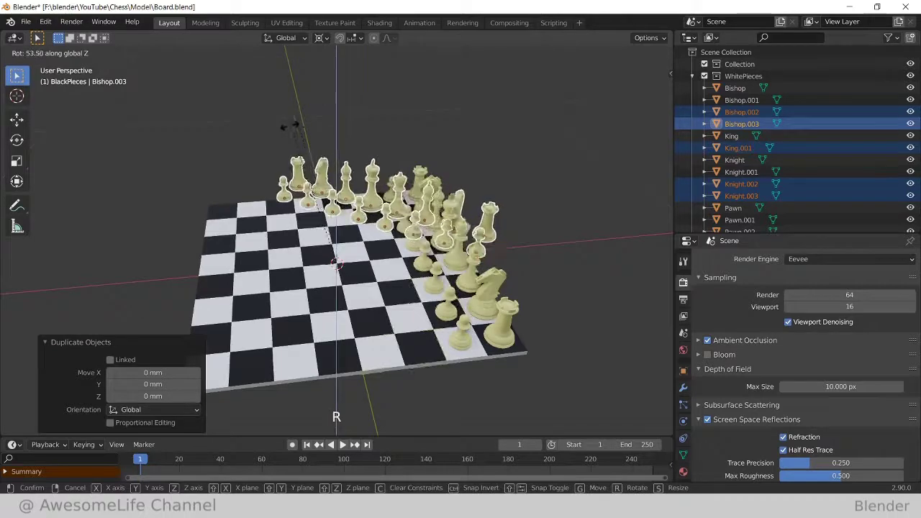
# - Inspect the new set at the opposite end and pick one of its pawns
pyautogui.scroll(-3)
pyautogui.middleClick(308, 139)
pyautogui.scroll(3)
pyautogui.middleClick(314, 195)
pyautogui.click(260, 234)
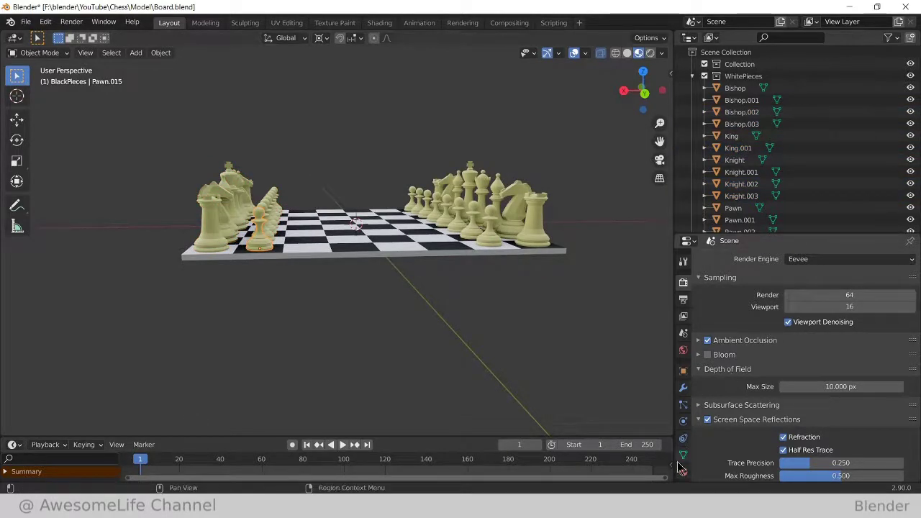
# - Give the pawn its own single-user material and set its base colour to black
pyautogui.click(724, 425)
pyautogui.scroll(-3)
pyautogui.scroll(3)
pyautogui.click(750, 268)
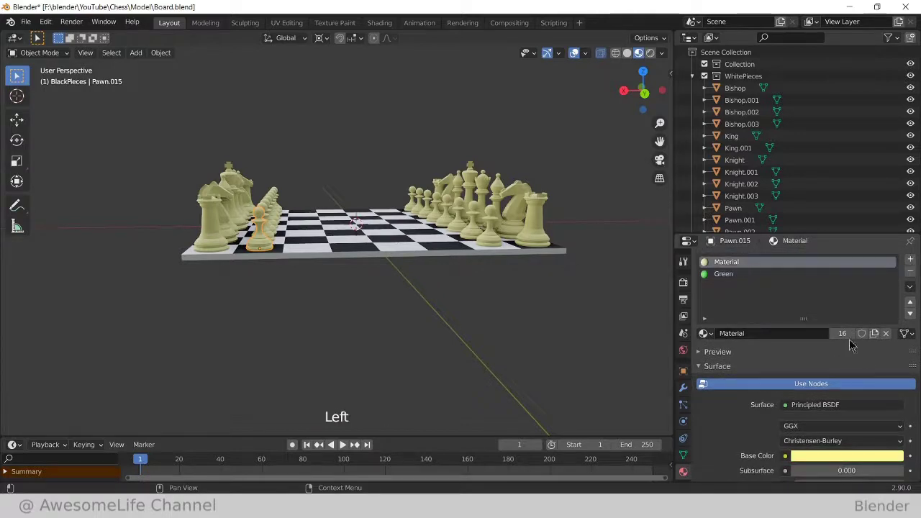
pyautogui.click(856, 340)
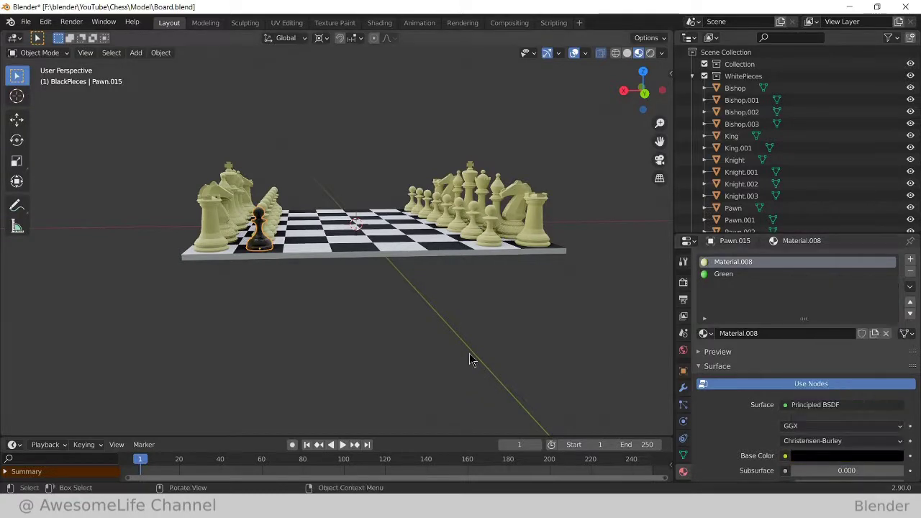
# - View the board from behind and select the whole second set with the black pawn active
pyautogui.press('KP_1')
pyautogui.press('KP_3')
pyautogui.press('ctrl+KP_1')
pyautogui.scroll(3)
pyautogui.middleClick(268, 181)
pyautogui.press('alt+z')
pyautogui.click(191, 162)
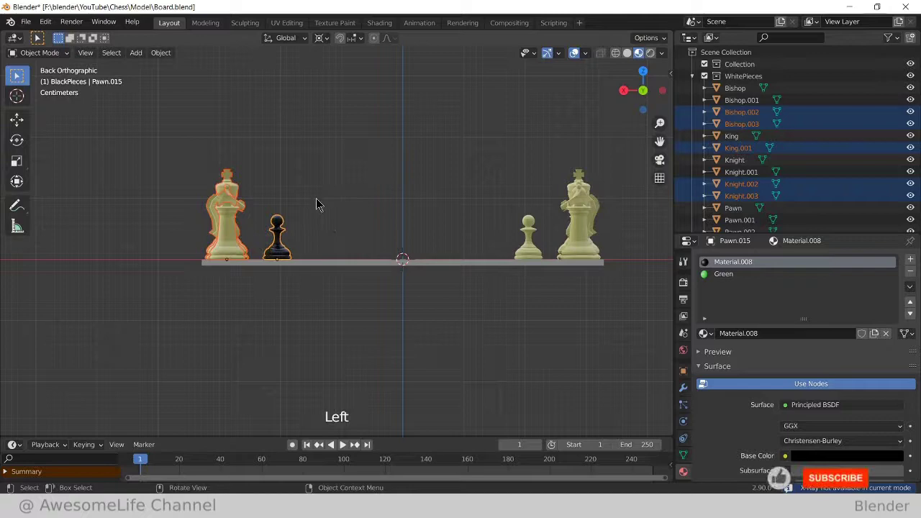
# - Link the black material to all selected pieces via Ctrl+L Materials and save the file
pyautogui.press('ctrl+l')
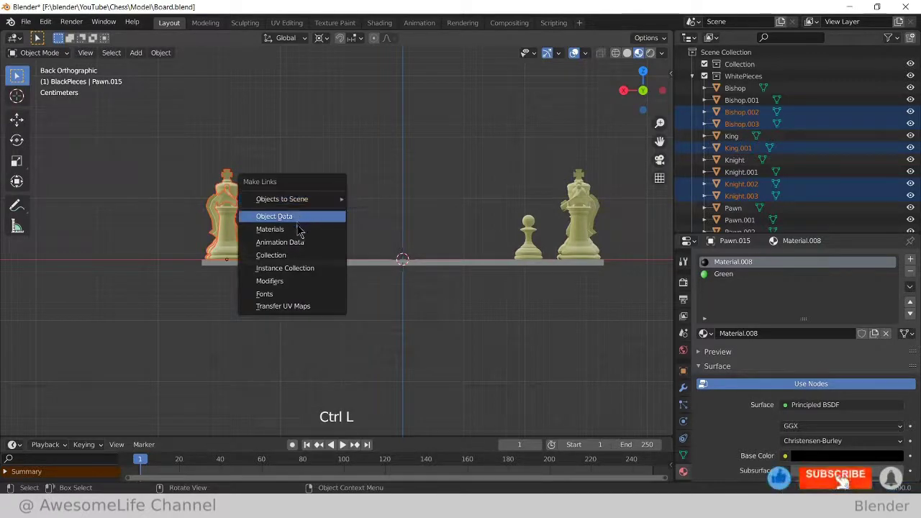
pyautogui.scroll(-3)
pyautogui.middleClick(347, 192)
pyautogui.scroll(-3)
pyautogui.click(375, 150)
pyautogui.scroll(3)
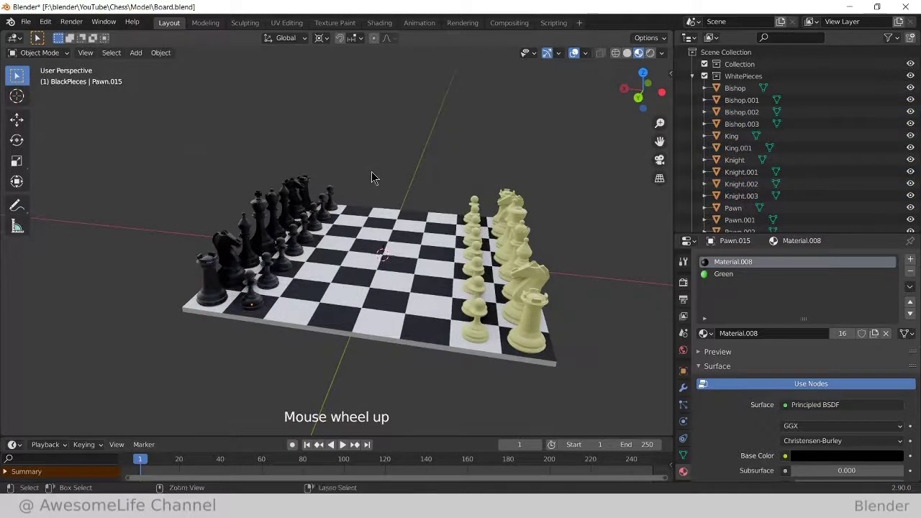
pyautogui.press('ctrl+s')
pyautogui.middleClick(395, 190)
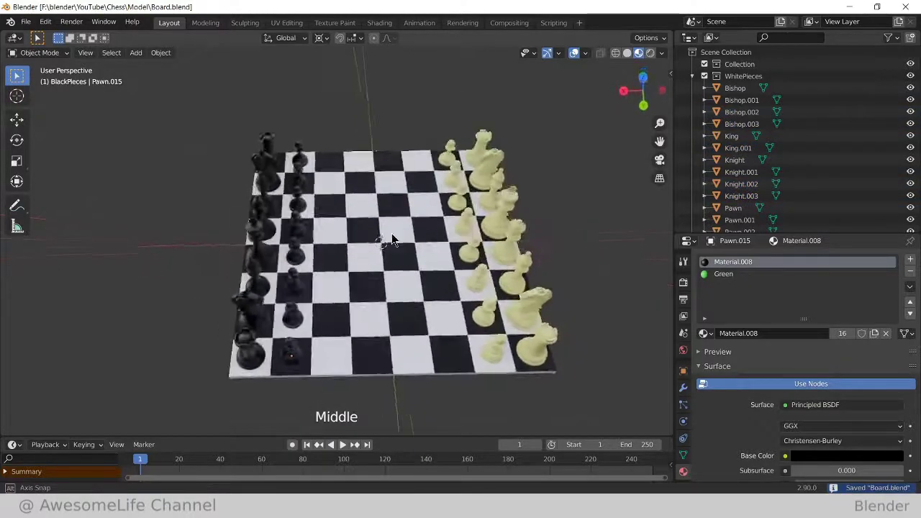